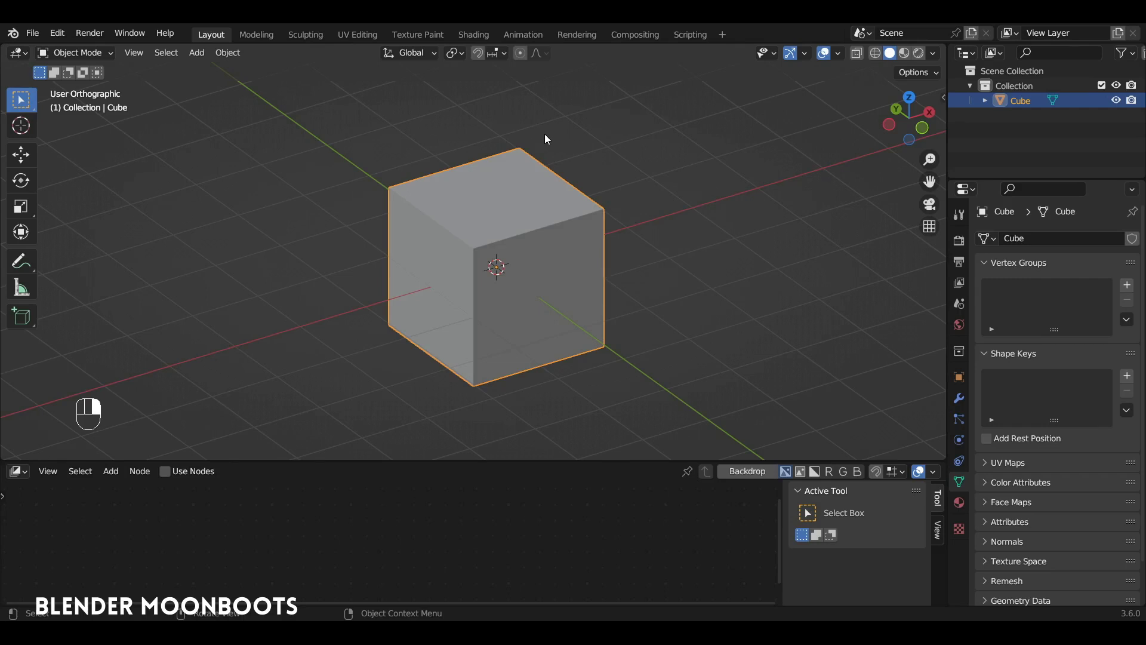
Delete the default cube and add a new plane mesh in its place
{"action": "left_click_drag", "start_coordinate": [551, 201], "coordinate": [141, 455]}
{"action": "key", "text": "x"}
{"action": "key", "text": "shift+a"}
Subdivide the plane into a fine grid of faces and scale it up
{"action": "left_click_drag", "start_coordinate": [140, 456], "coordinate": [462, 252]}
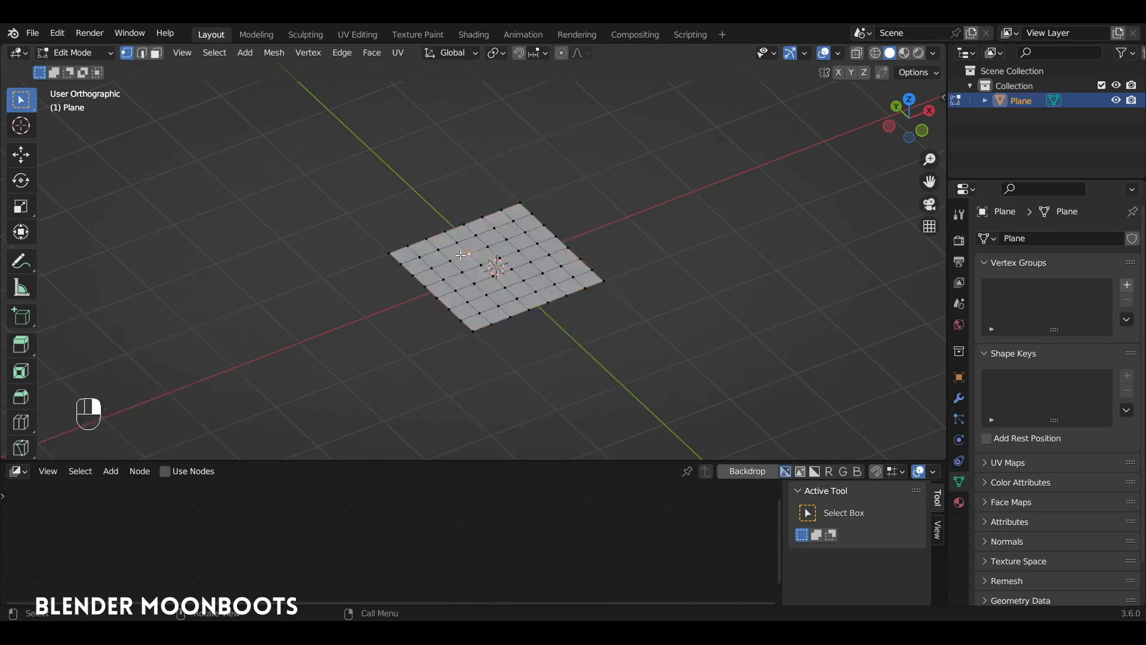
{"action": "left_click_drag", "start_coordinate": [483, 244], "coordinate": [954, 432]}
Give the plane Cloth physics and raise it above the ground
{"action": "key", "text": "Tab"}
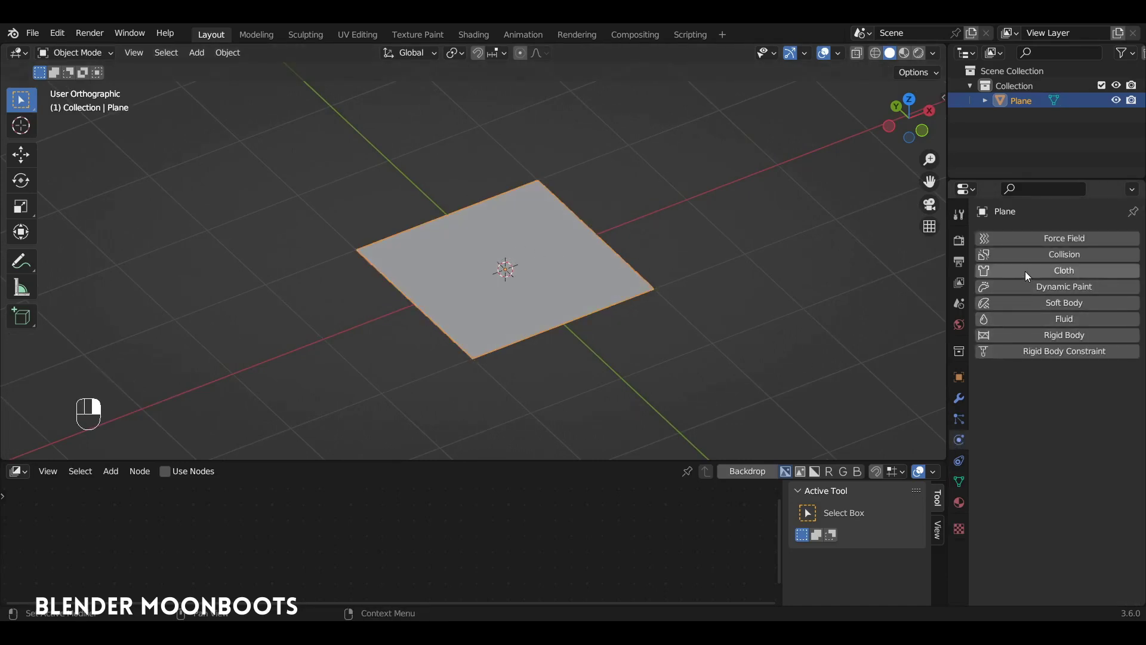
{"action": "left_click_drag", "start_coordinate": [1039, 271], "coordinate": [213, 496]}
{"action": "key", "text": "shift+F12"}
{"action": "left_click_drag", "start_coordinate": [208, 492], "coordinate": [251, 523]}
{"action": "key", "text": "space"}
Play the cloth simulation, return to frame 1 and play it again
{"action": "key", "text": "space"}
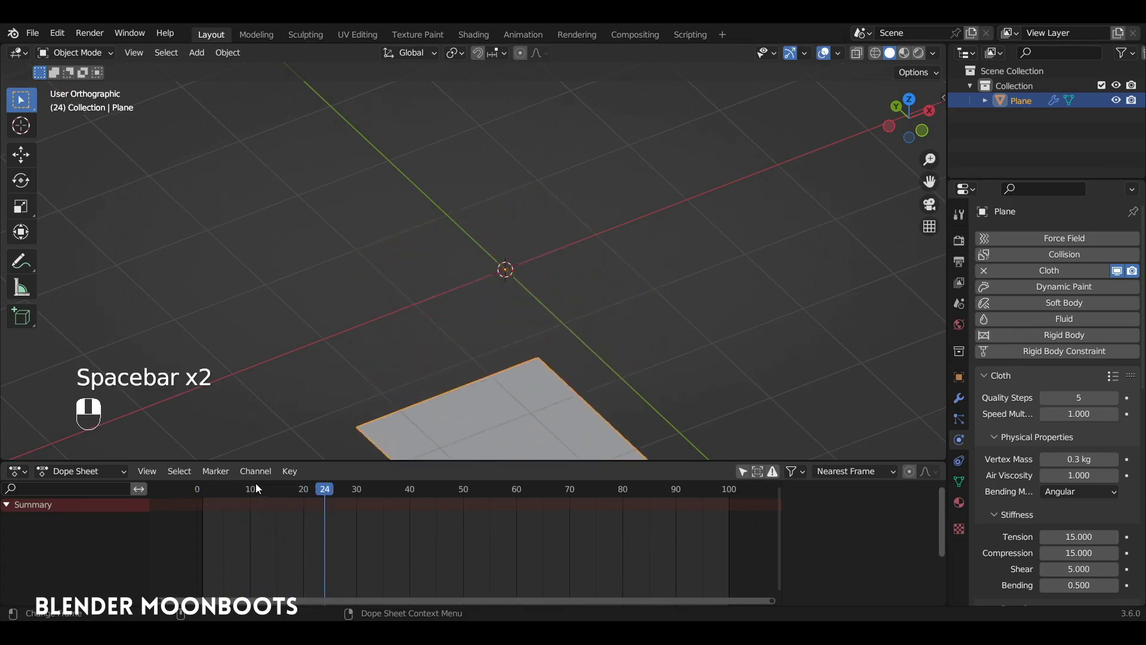
{"action": "left_click_drag", "start_coordinate": [579, 250], "coordinate": [871, 250]}
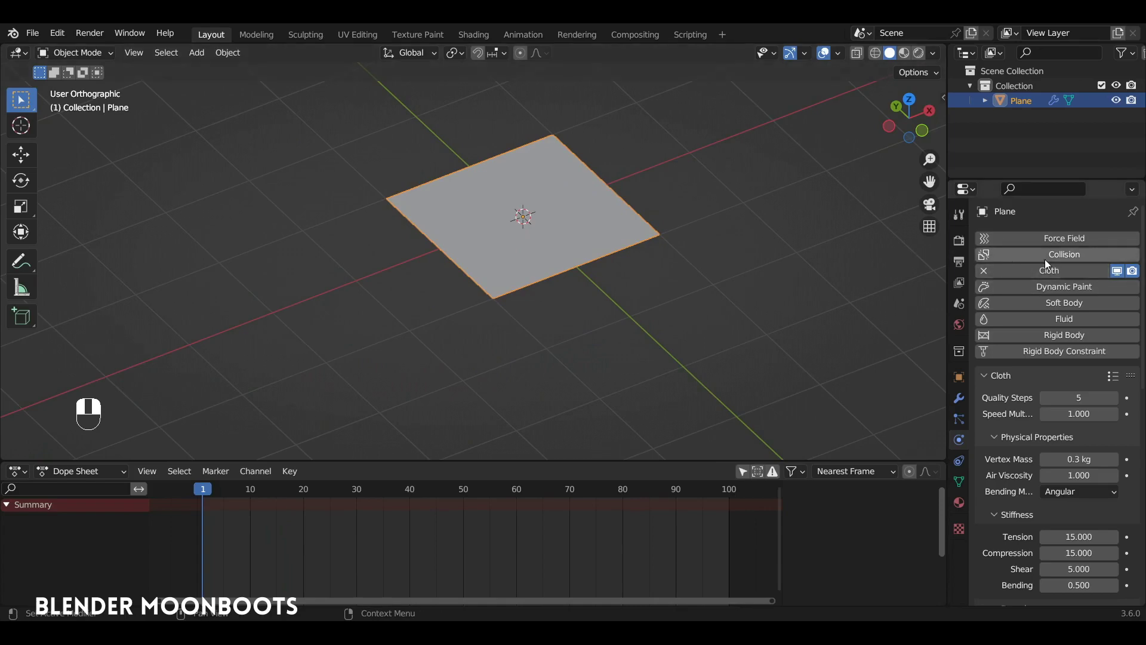
{"action": "key", "text": "space"}
{"action": "key", "text": "space"}
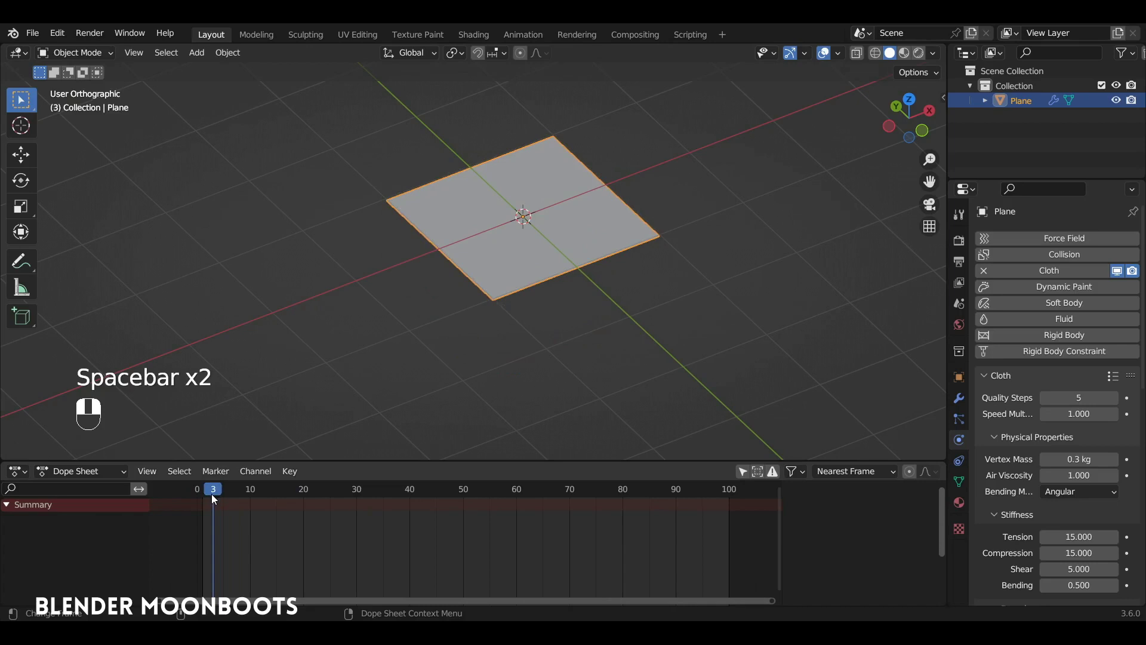
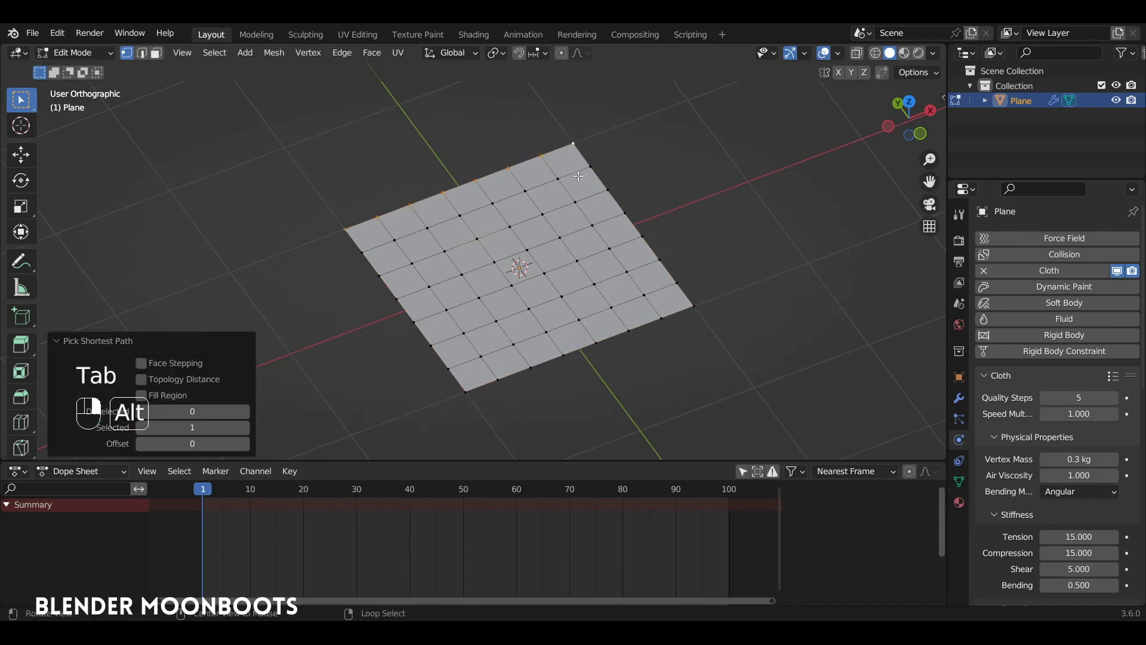
Create a vertex group named 'pin' holding one edge row of the plane's vertices
{"action": "middle_click", "coordinate": [611, 165]}
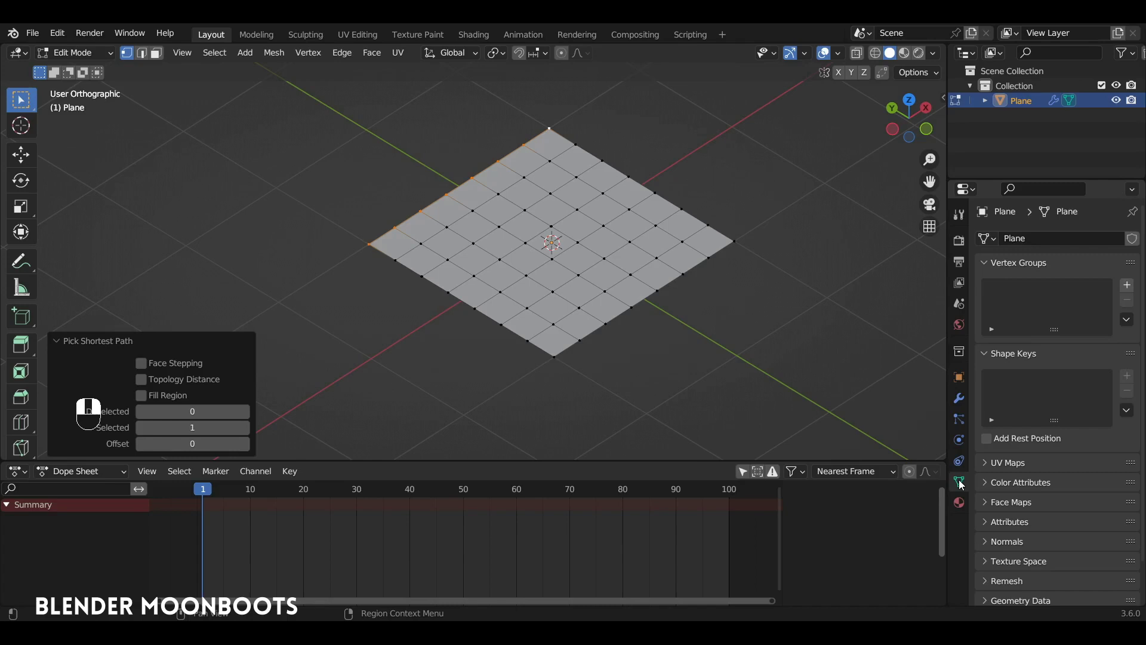
{"action": "left_click_drag", "start_coordinate": [960, 482], "coordinate": [986, 357]}
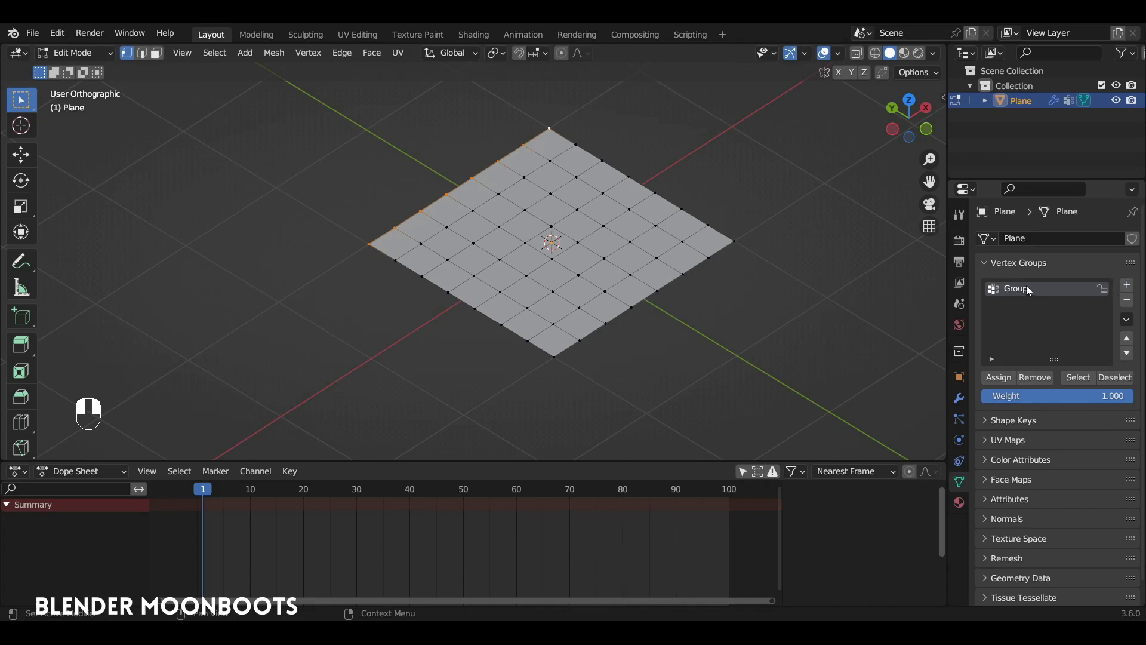
{"action": "left_click", "coordinate": [1028, 287]}
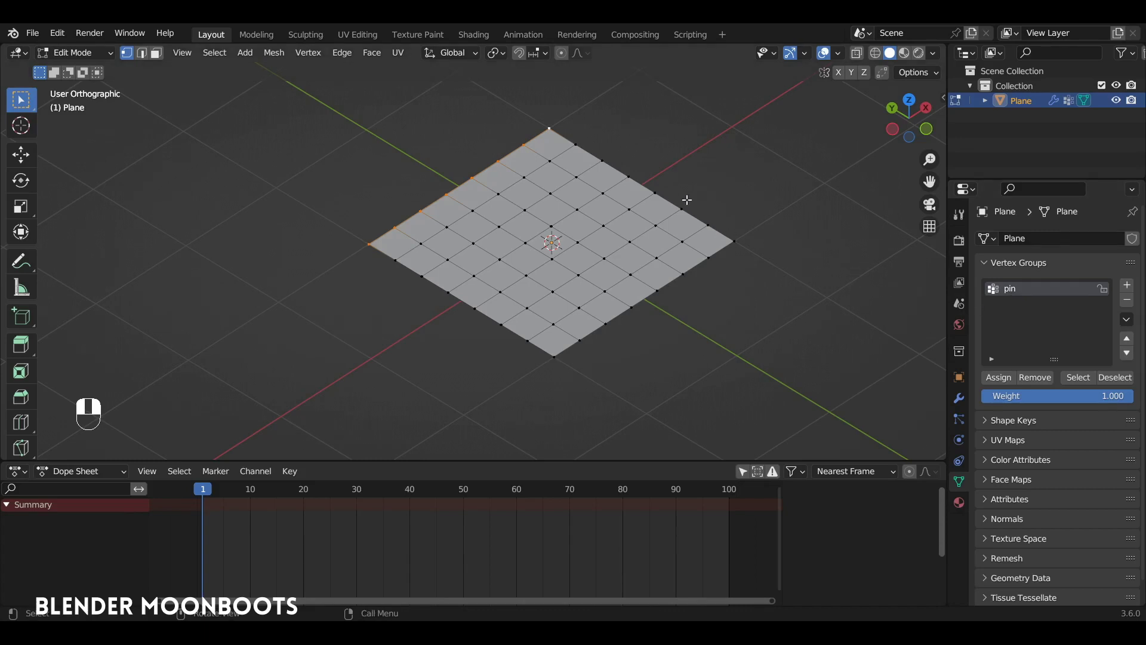
Set the cloth's Pin Group to the 'pin' vertex group
{"action": "left_click_drag", "start_coordinate": [610, 203], "coordinate": [960, 442]}
{"action": "key", "text": "ctrl+g"}
{"action": "left_click_drag", "start_coordinate": [959, 450], "coordinate": [995, 546]}
{"action": "left_click_drag", "start_coordinate": [996, 546], "coordinate": [414, 221]}
{"action": "key", "text": "Tab"}
Play the simulation so the plane hangs and swings from its pinned edge, then stop it
{"action": "key", "text": "space"}
{"action": "key", "text": "space"}
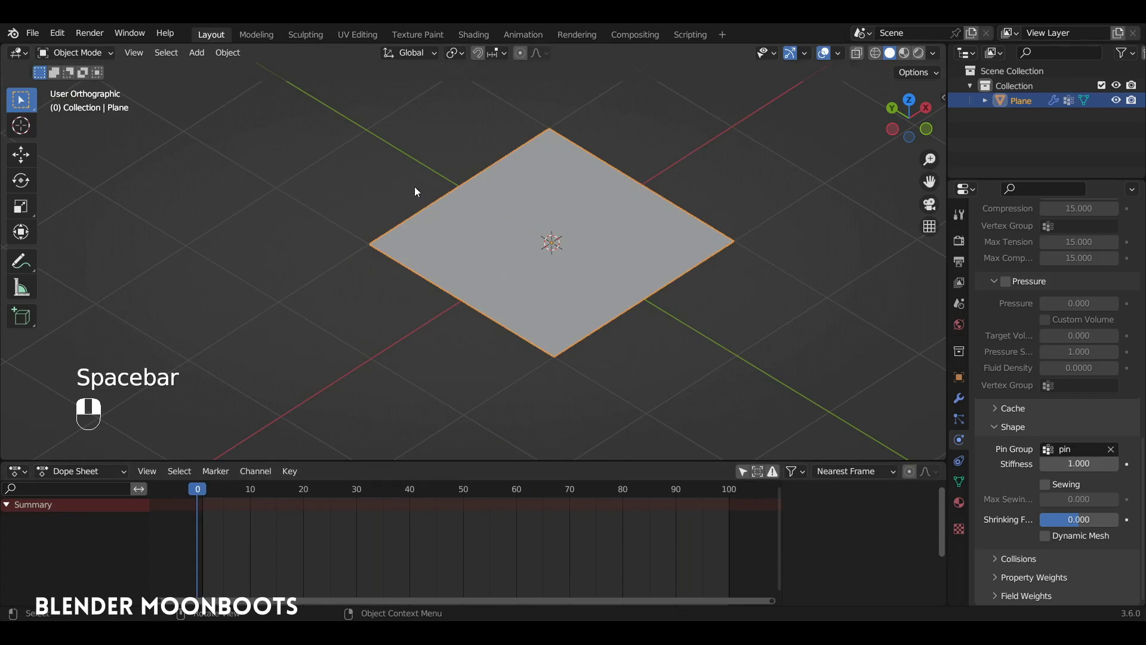
{"action": "key", "text": "space"}
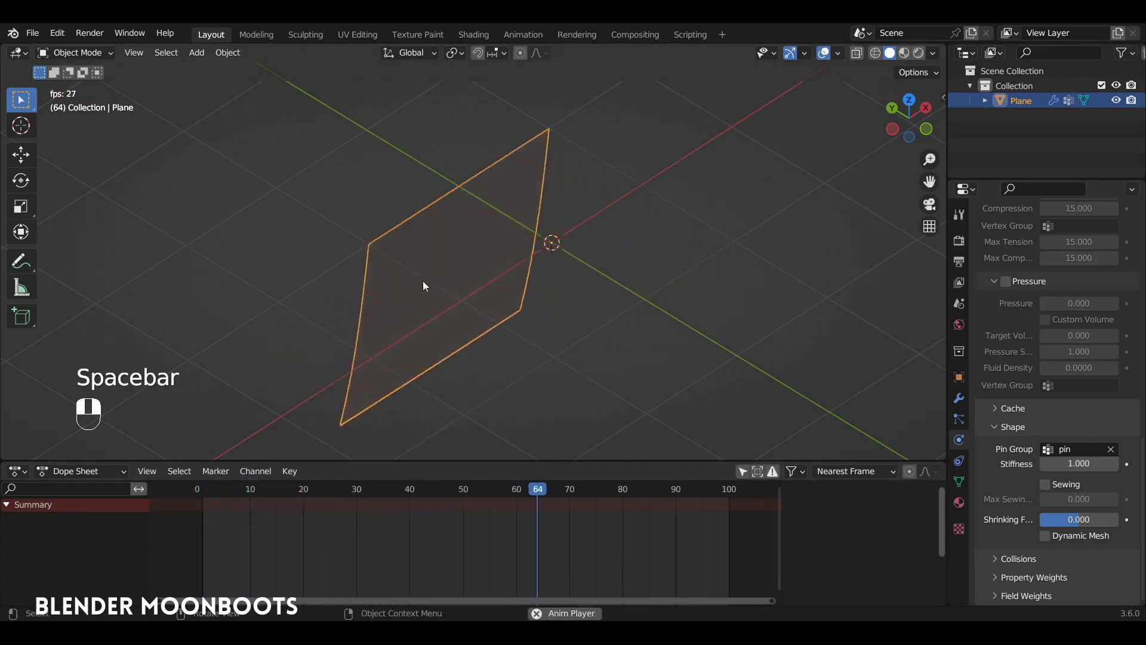
{"action": "key", "text": "space"}
{"action": "key", "text": "Tab"}
{"action": "left_click_drag", "start_coordinate": [450, 218], "coordinate": [962, 481]}
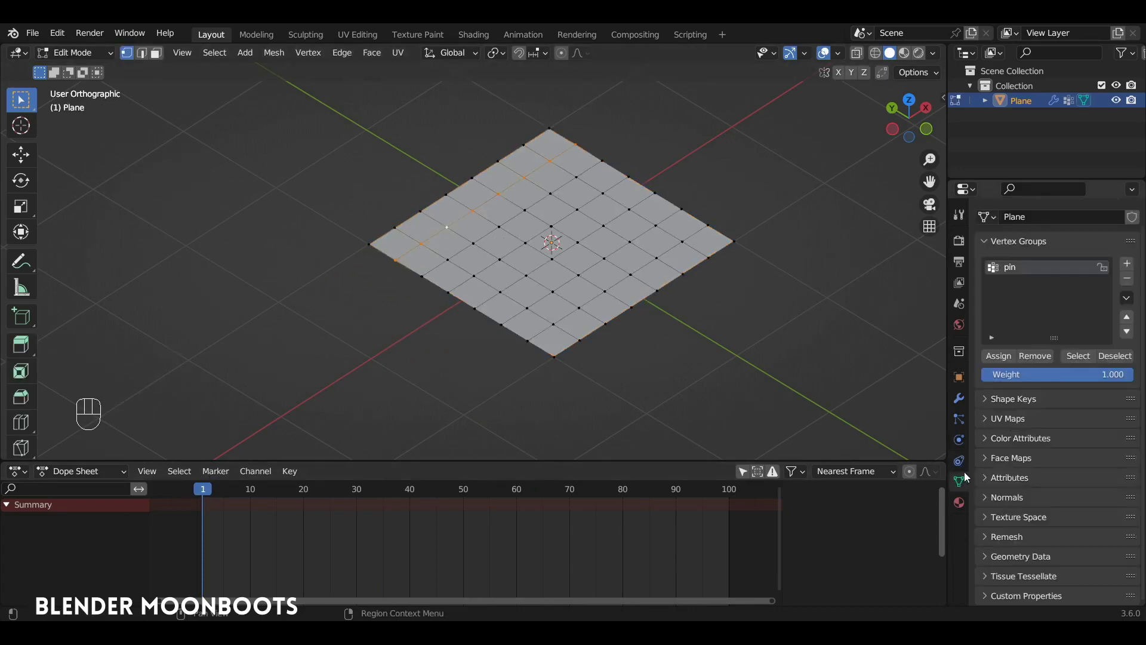
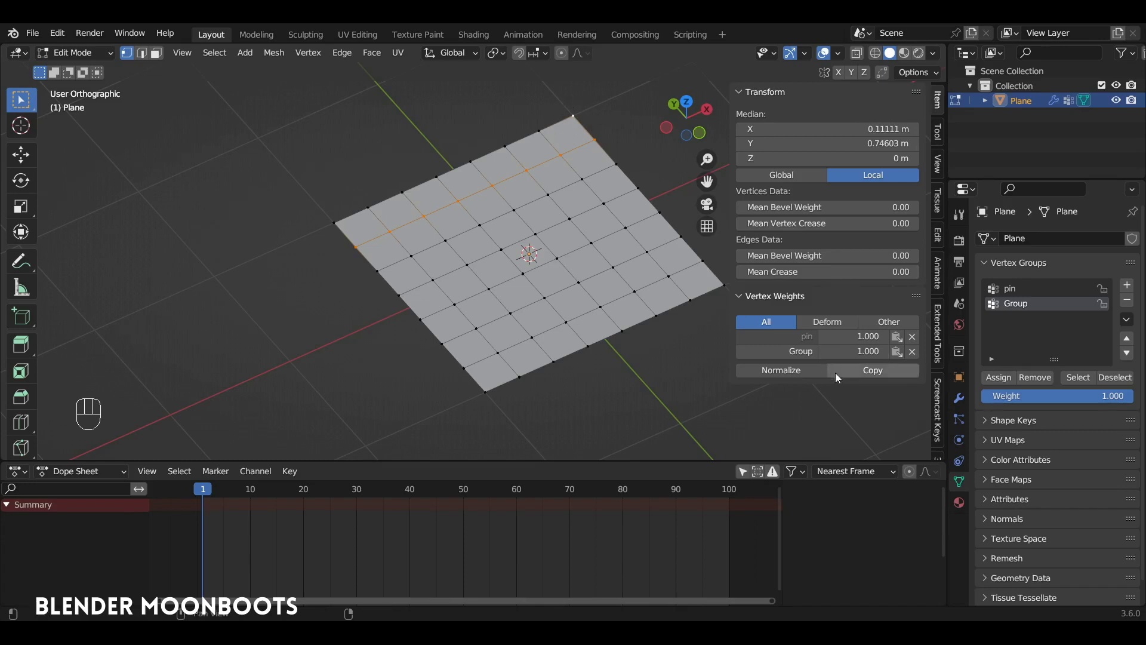
Assign the edge row of vertices to both 'pin' and 'Group' at weight 1.0
{"action": "left_click_drag", "start_coordinate": [868, 374], "coordinate": [598, 140]}
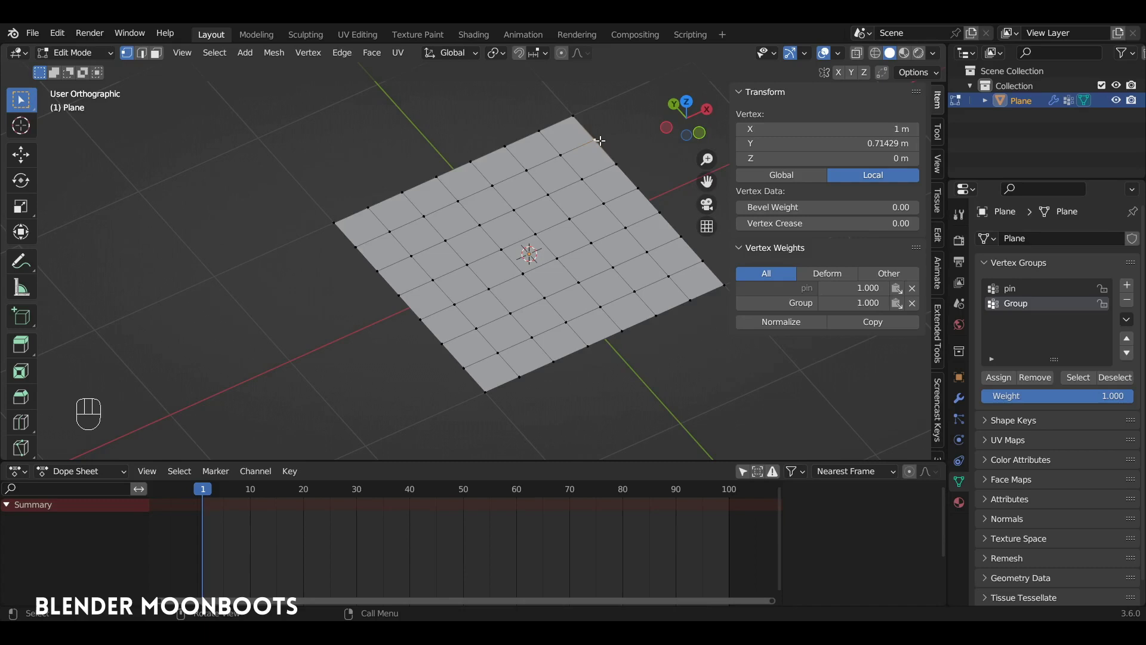
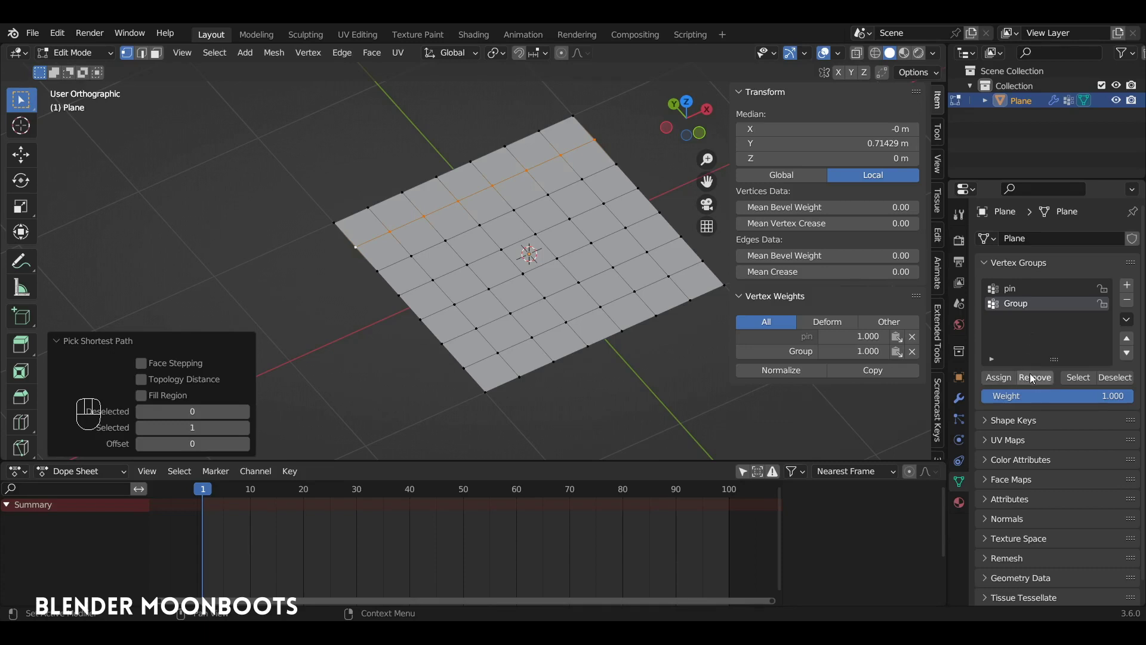
Reselect the edge vertices and assign them to 'pin' at weight 0.5
{"action": "left_click_drag", "start_coordinate": [1033, 378], "coordinate": [593, 137]}
{"action": "left_click", "coordinate": [570, 149]}
{"action": "left_click", "coordinate": [521, 169]}
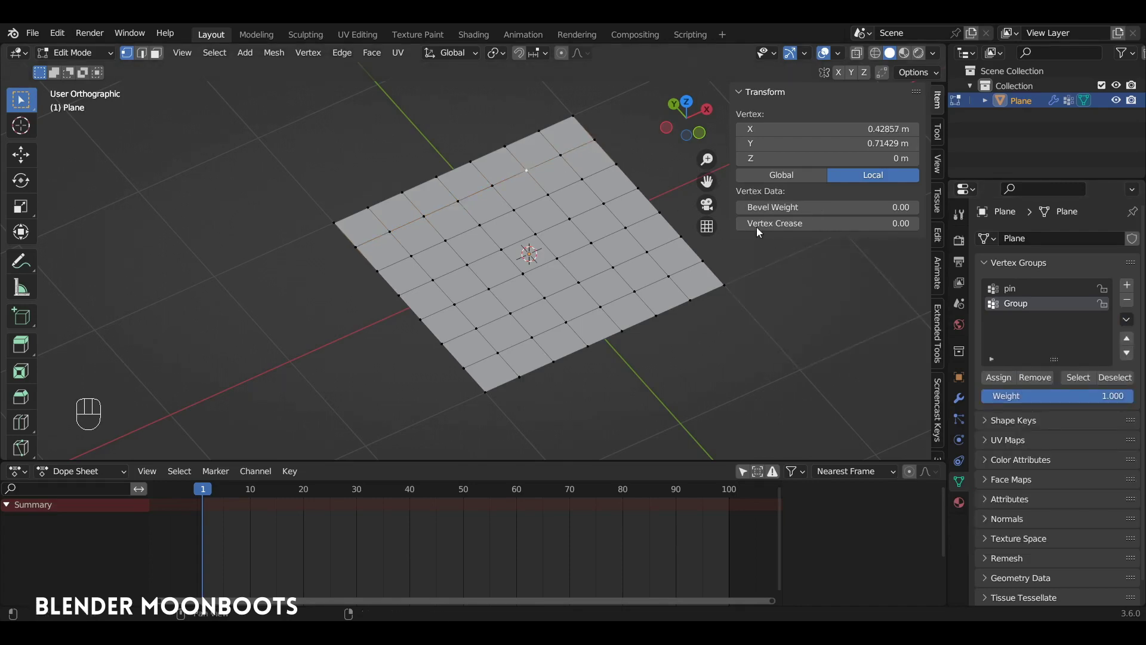
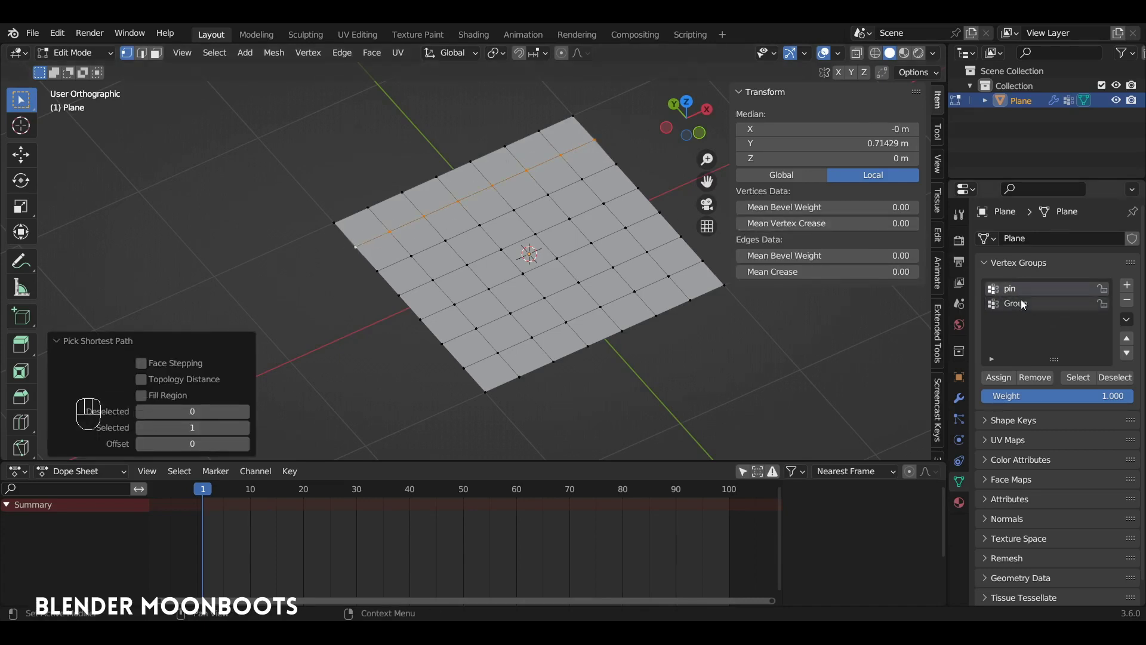
{"action": "left_click_drag", "start_coordinate": [1057, 401], "coordinate": [614, 278]}
Return to Object Mode and select the whole plane for weight painting
{"action": "key", "text": "Tab"}
{"action": "left_click", "coordinate": [634, 259]}
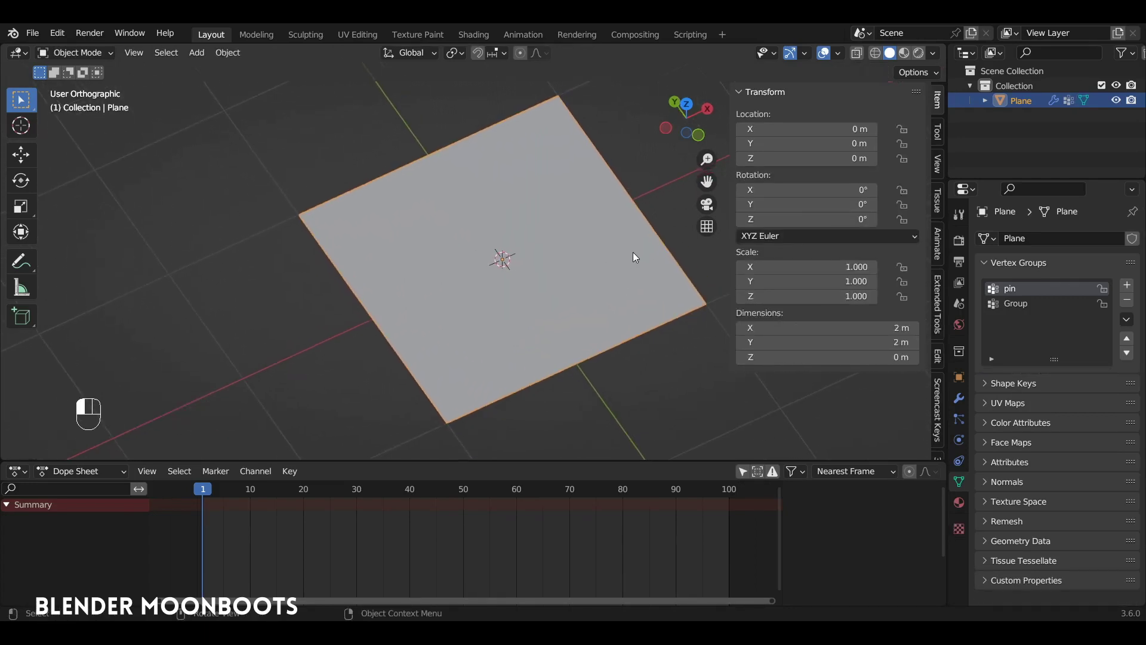
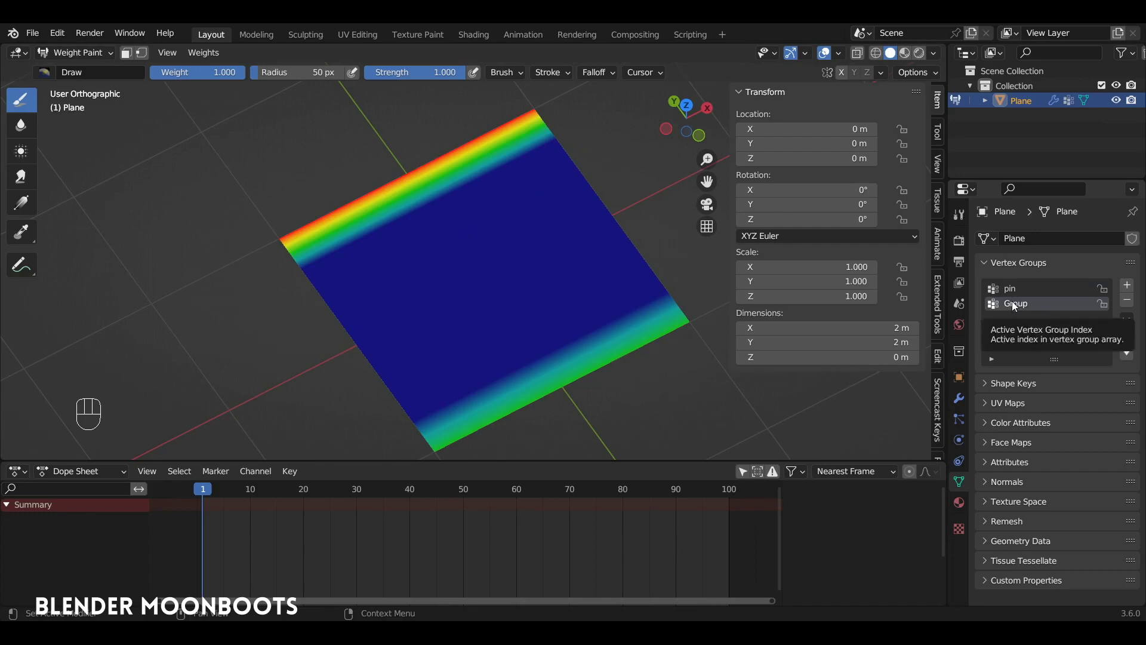
Show the 'pin' group's red-to-blue gradient with the wireframe overlay drawn on top
{"action": "left_click", "coordinate": [1013, 301]}
{"action": "left_click", "coordinate": [1014, 313]}
{"action": "left_click", "coordinate": [1015, 299]}
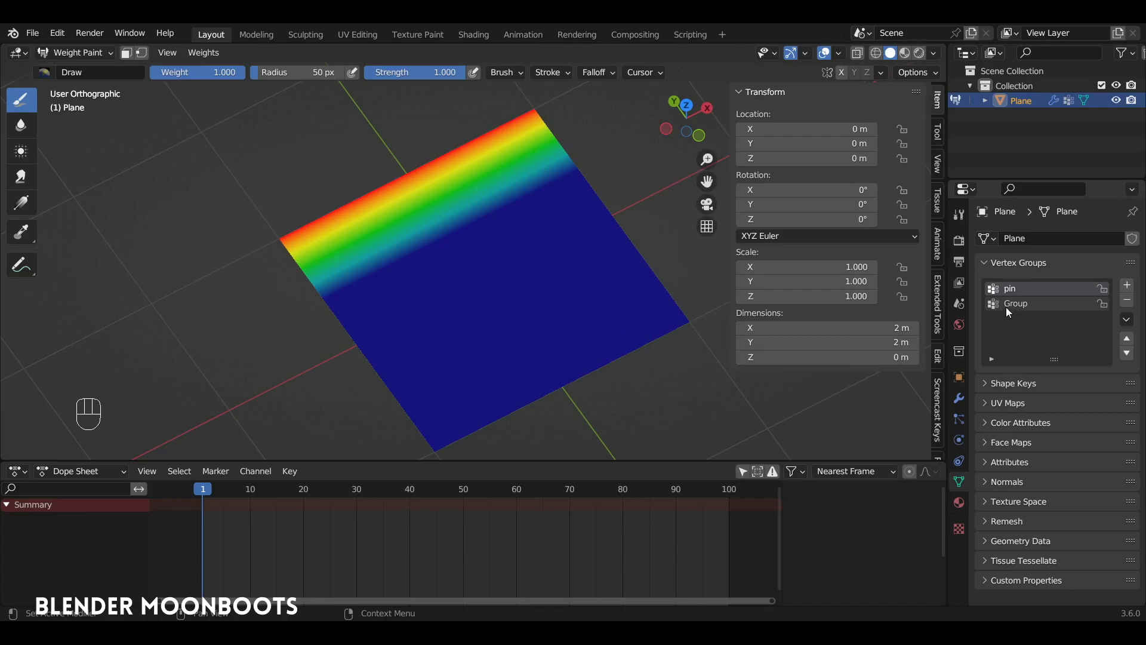
{"action": "left_click", "coordinate": [1016, 314]}
{"action": "left_click", "coordinate": [1020, 296]}
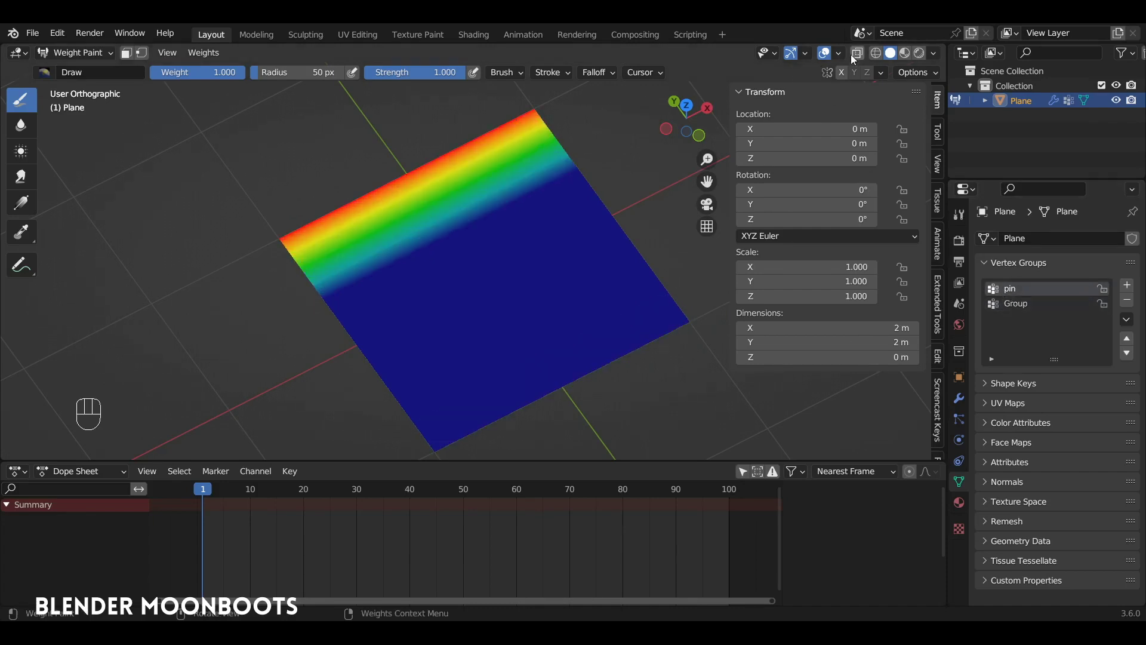
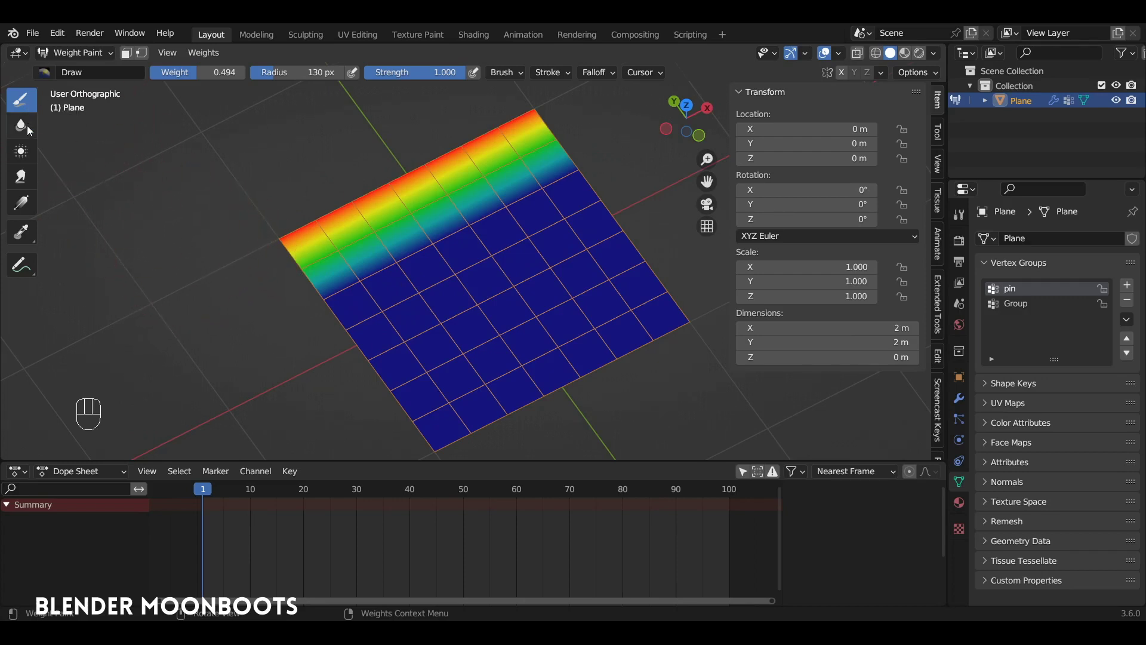
Resize the brush to 209 px, raise Weight to 1.000, and undo the test strokes
{"action": "key", "text": "f"}
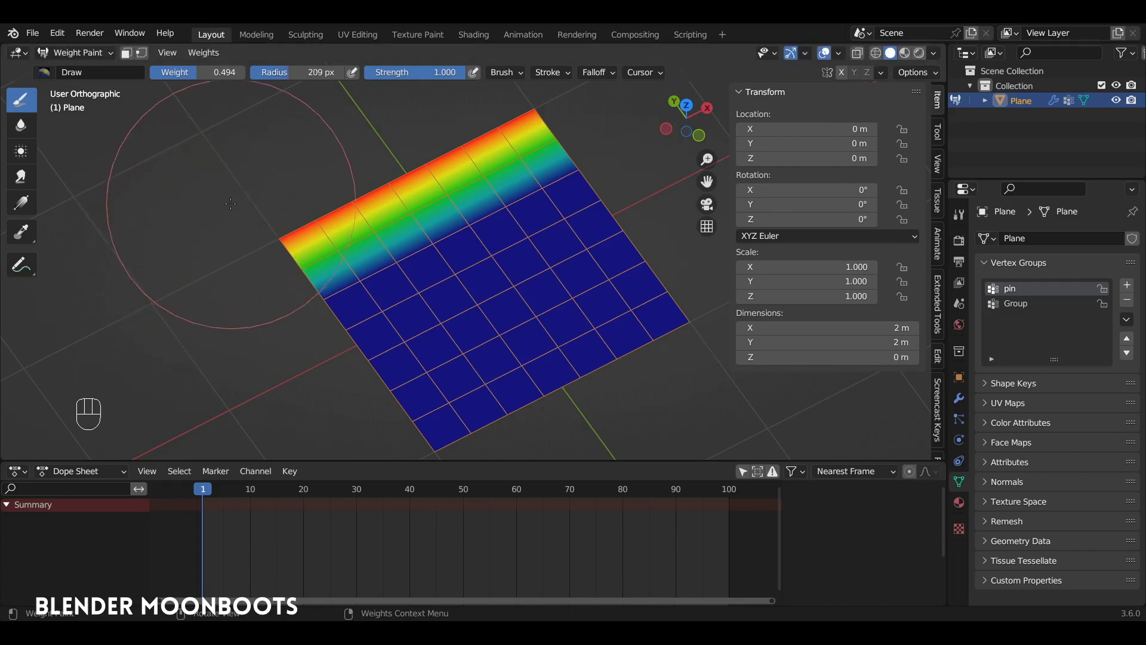
{"action": "key", "text": "shift+f"}
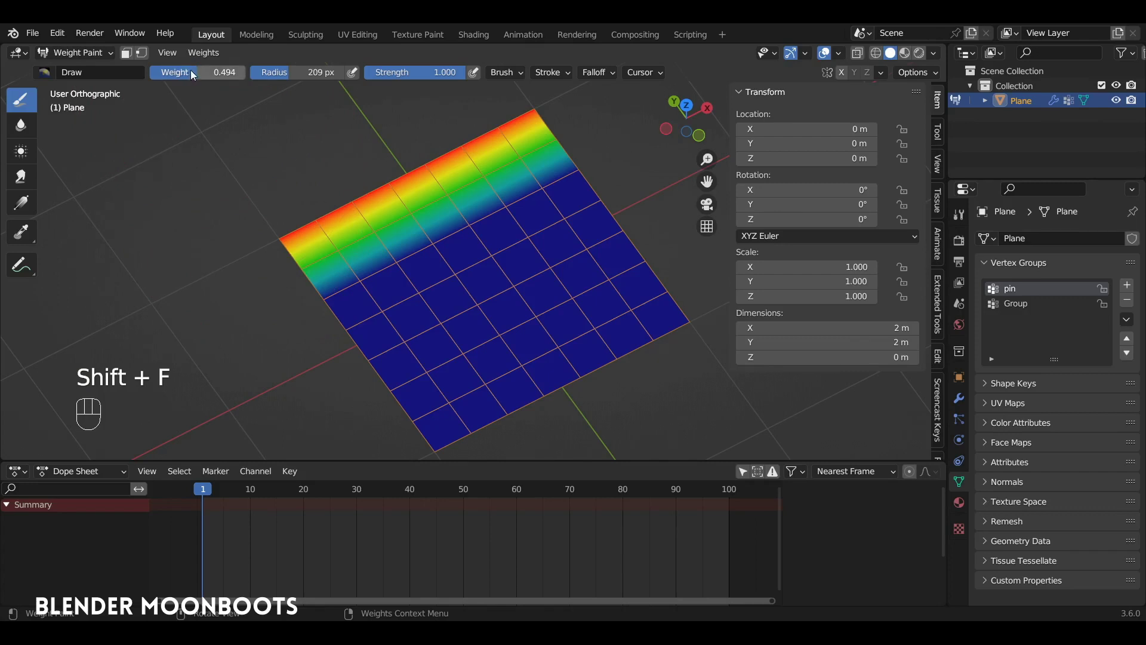
{"action": "left_click_drag", "start_coordinate": [198, 75], "coordinate": [915, 272]}
{"action": "key", "text": "ctrl+z"}
{"action": "key", "text": "ctrl+z"}
{"action": "key", "text": "ctrl+z"}
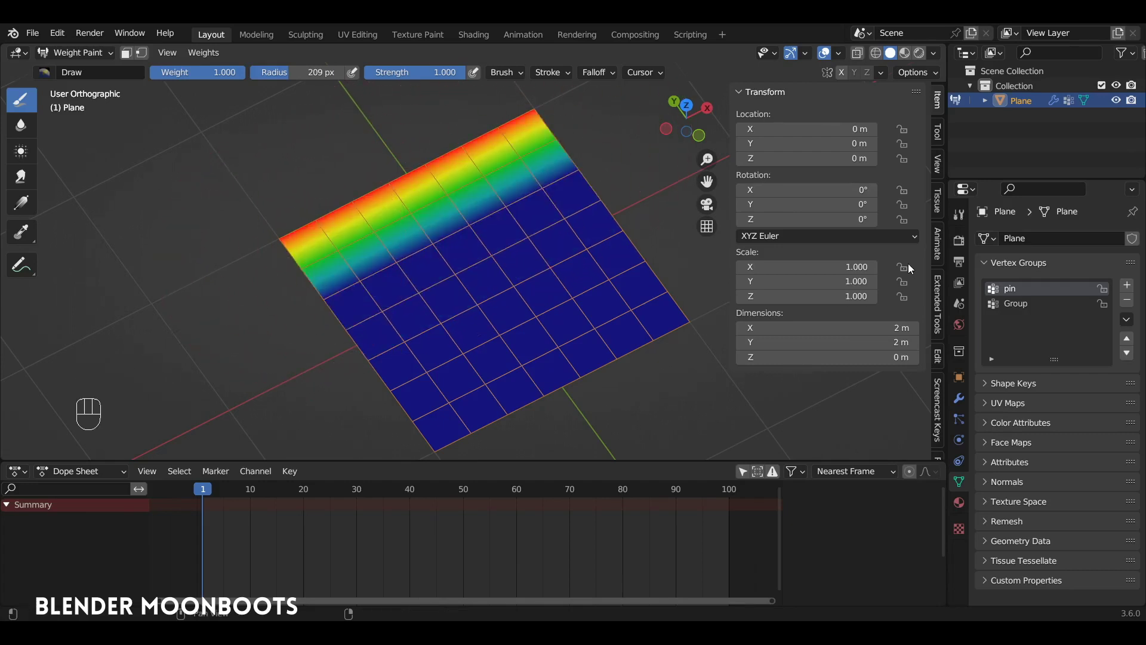